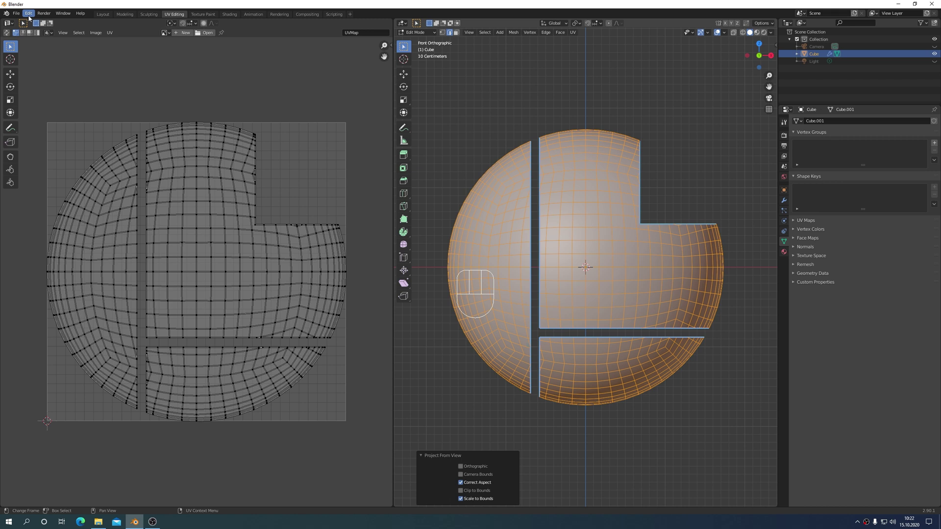
- Set Adobe Photoshop as Blender's external image editor in the File Paths preferences
{"action": "left_click_drag", "start_coordinate": [29, 13], "coordinate": [44, 121]}
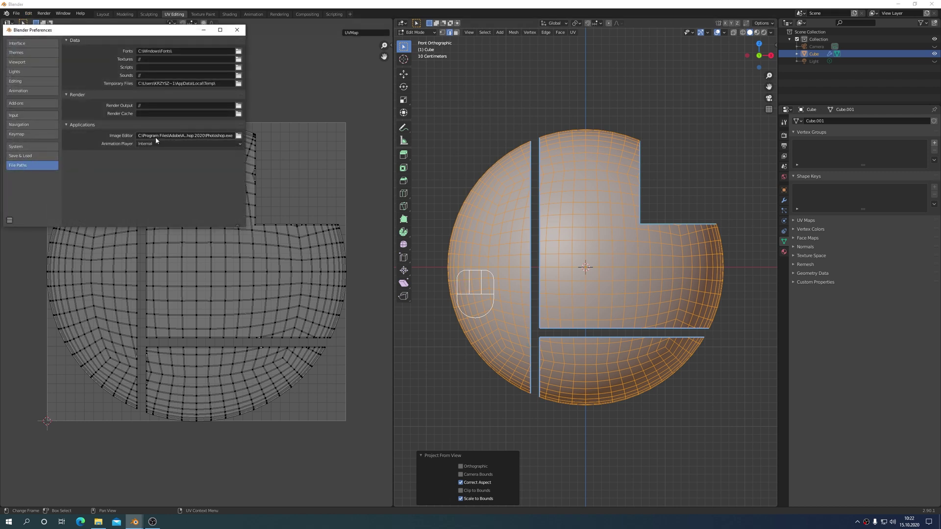
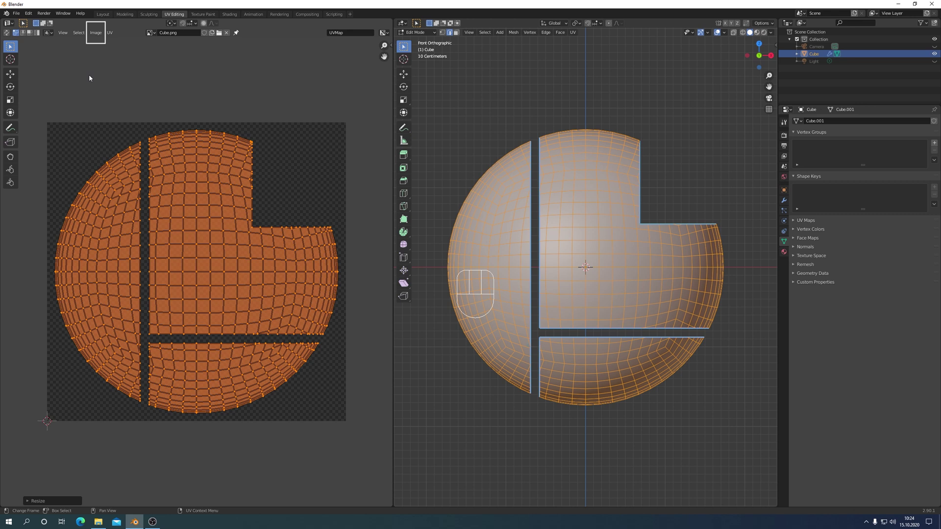
- Load the exported Cube.png UV layout behind the UV islands and bring up the Image menu
{"action": "left_click_drag", "start_coordinate": [95, 30], "coordinate": [113, 82]}
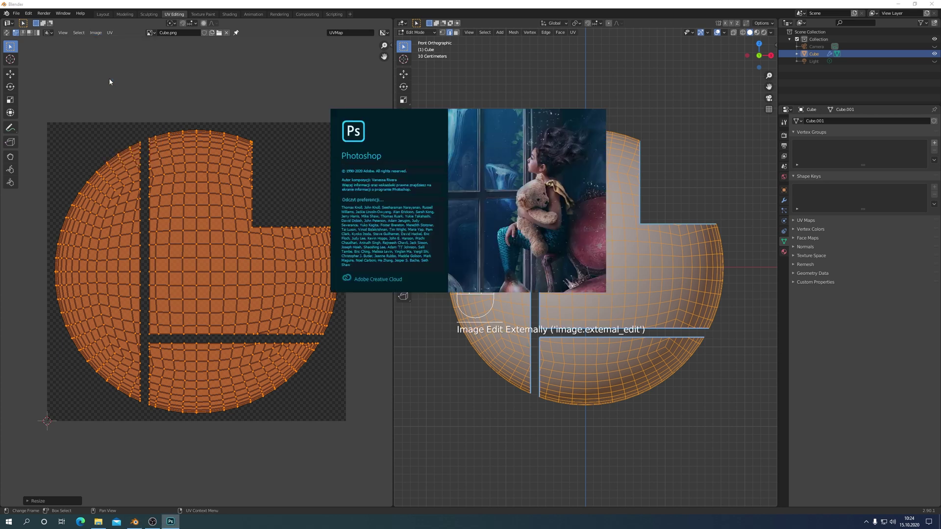
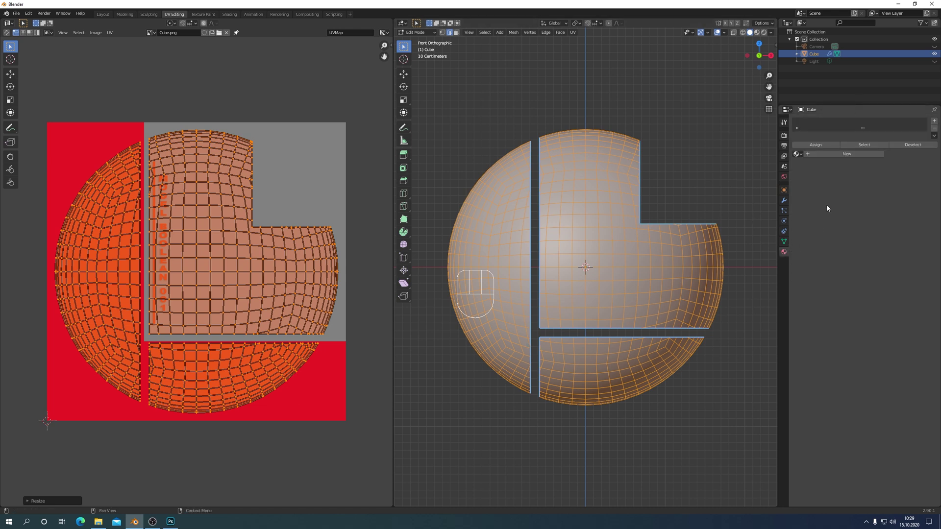
- Create a new material for the cube with Cube.png as its Base Color image texture
{"action": "left_click", "coordinate": [847, 155]}
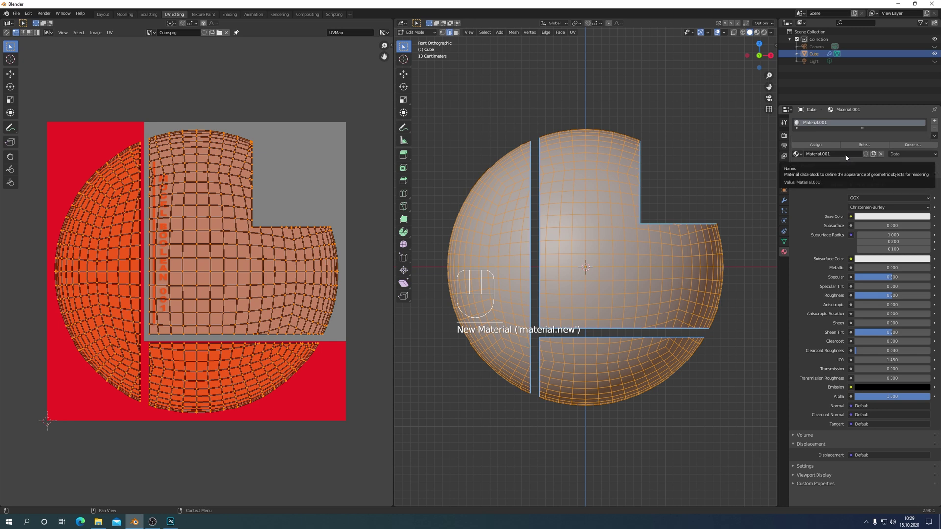
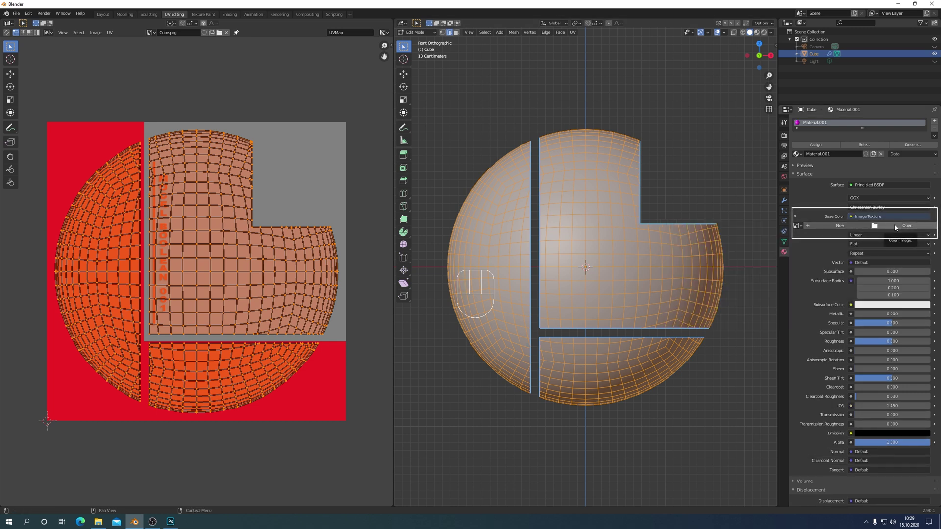
{"action": "left_click_drag", "start_coordinate": [803, 230], "coordinate": [810, 240]}
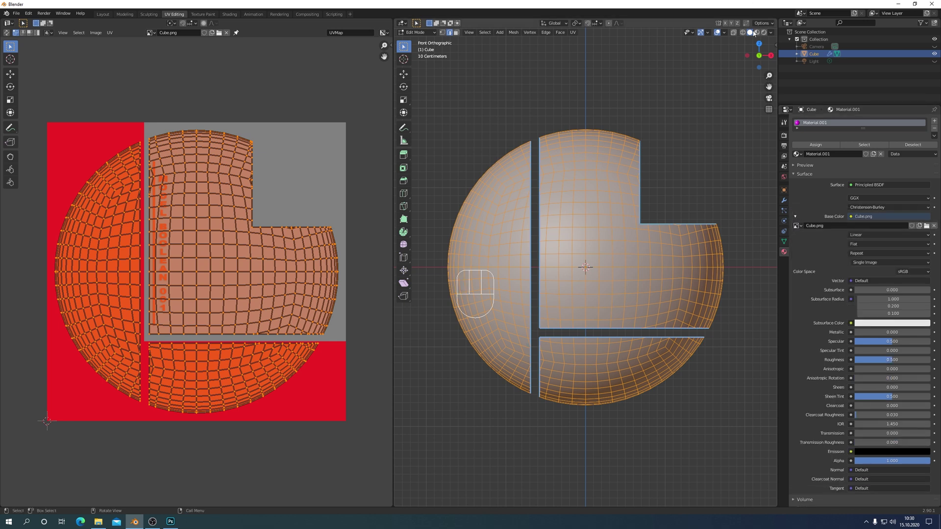